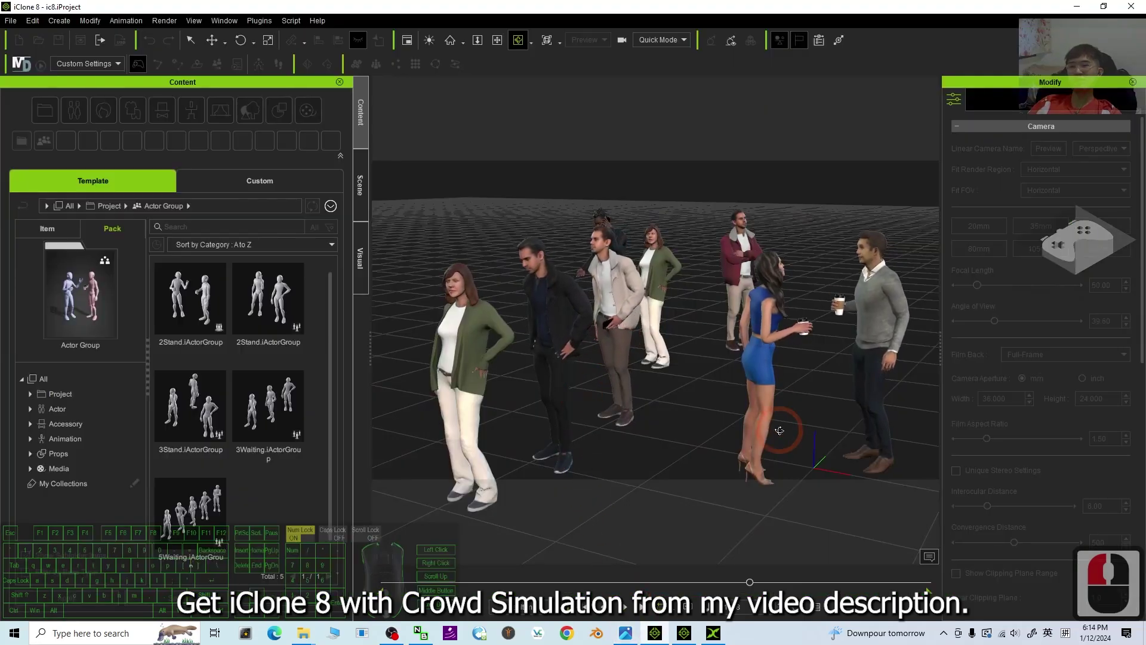
Switch to the iClone 7 project where the exported crowd plays as the sample02 prop.
left_click(701, 535)
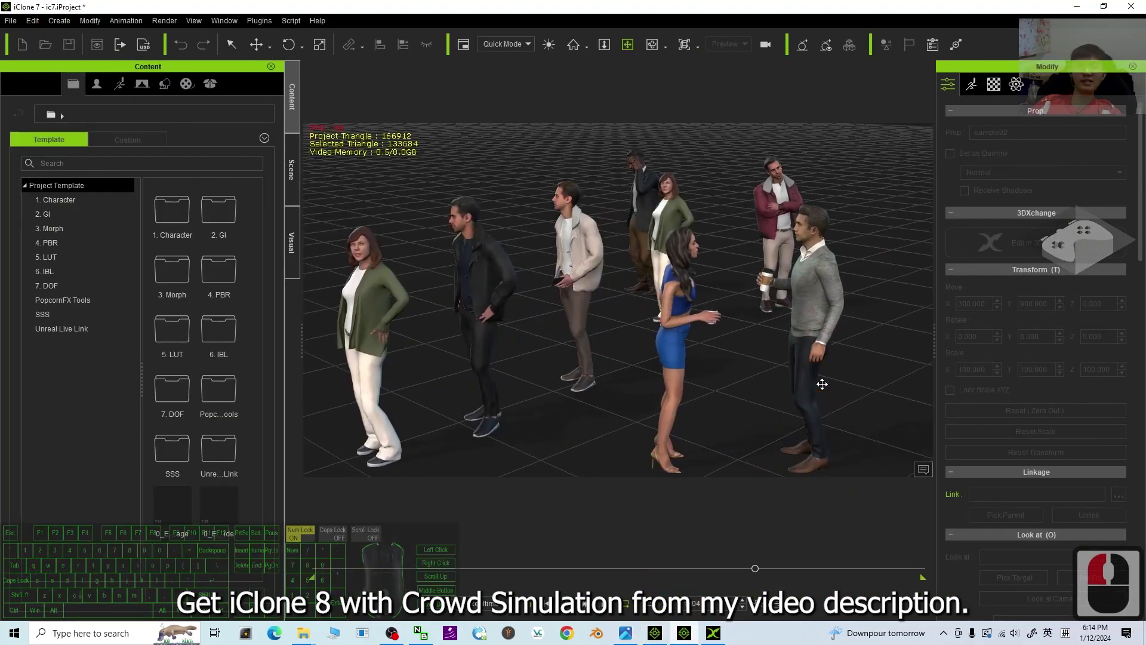
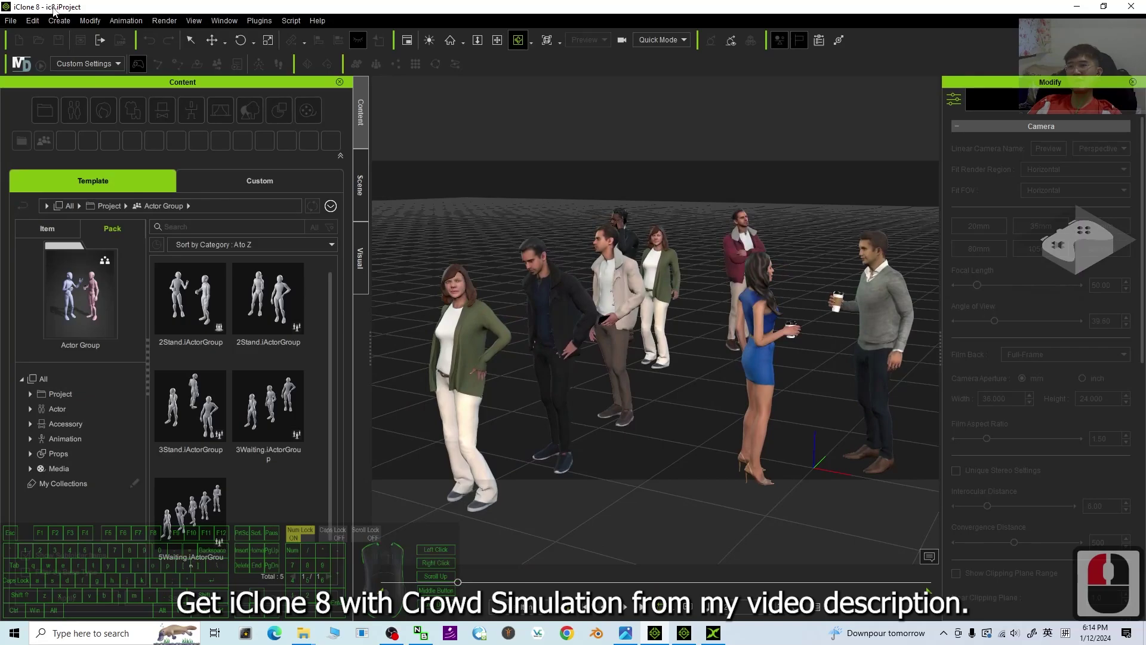
left_click(225, 292)
left_click_drag(199, 314, 97, 347)
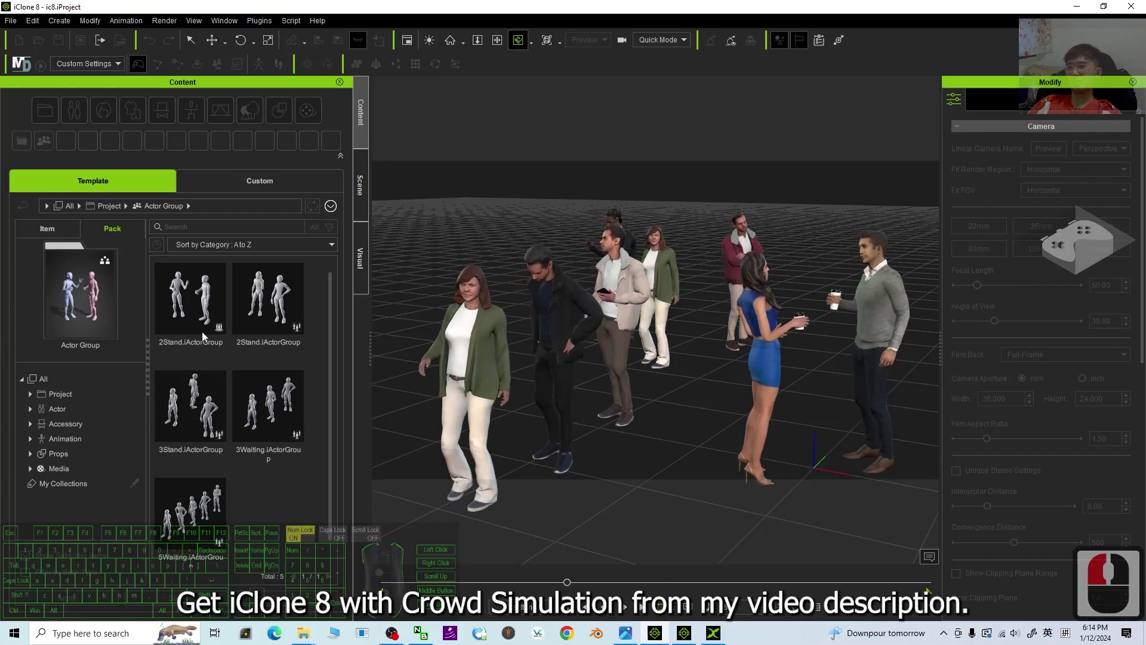
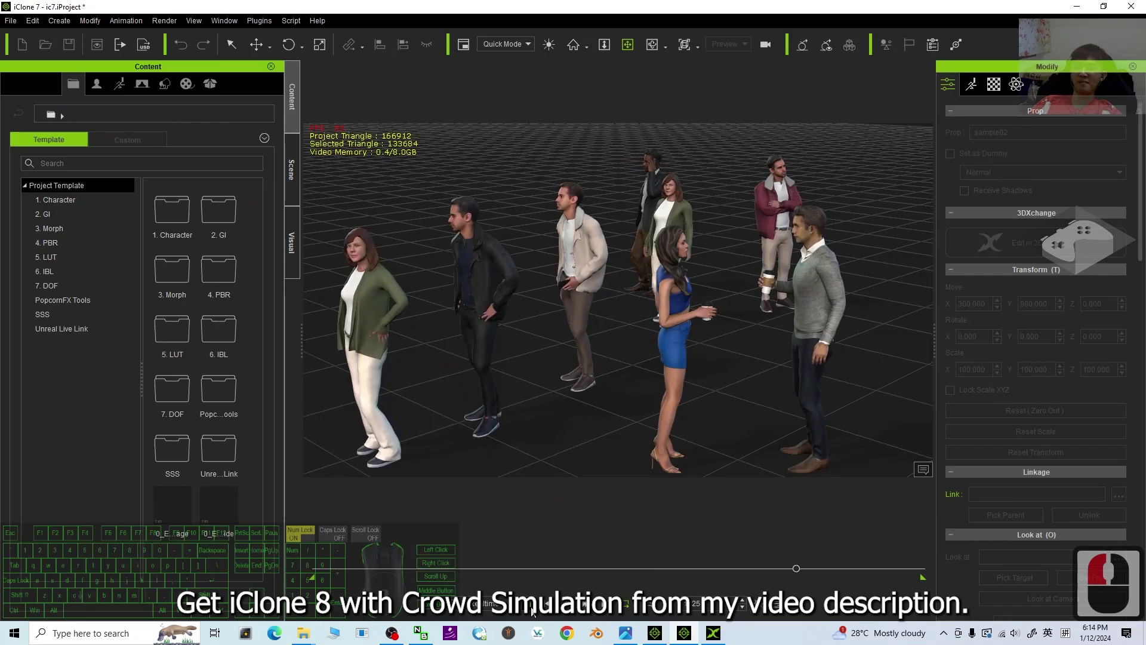
Discard the sample02 crowd scene via File > New Project, leaving an empty iClone 7 project.
left_click(585, 576)
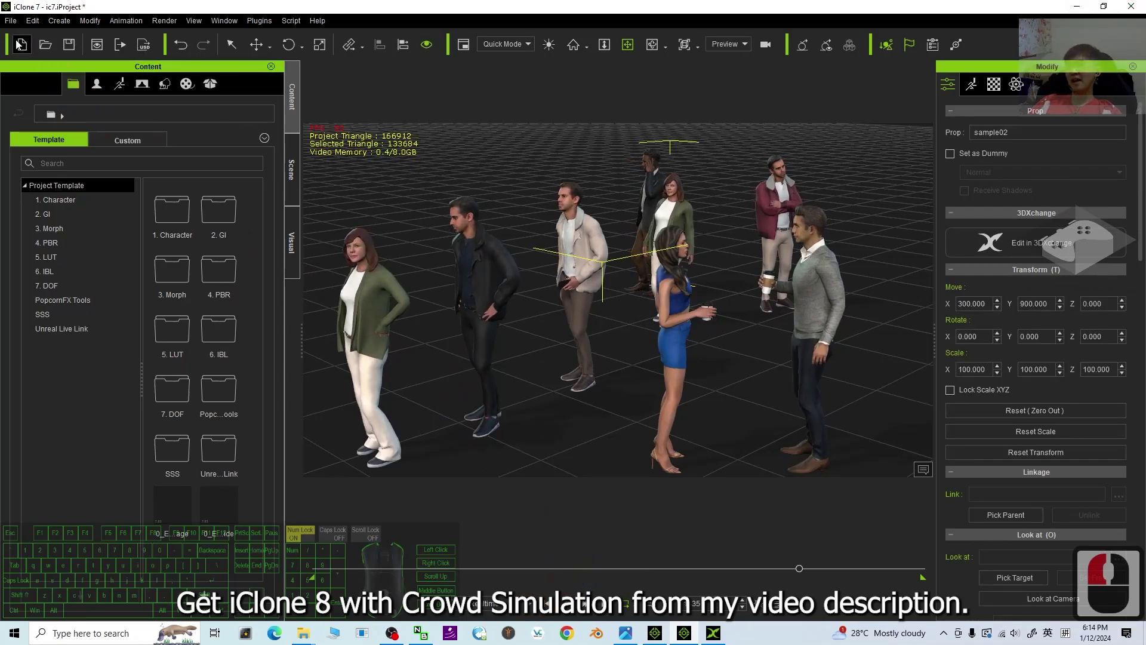
left_click(26, 50)
left_click_drag(47, 5, 583, 340)
left_click(583, 346)
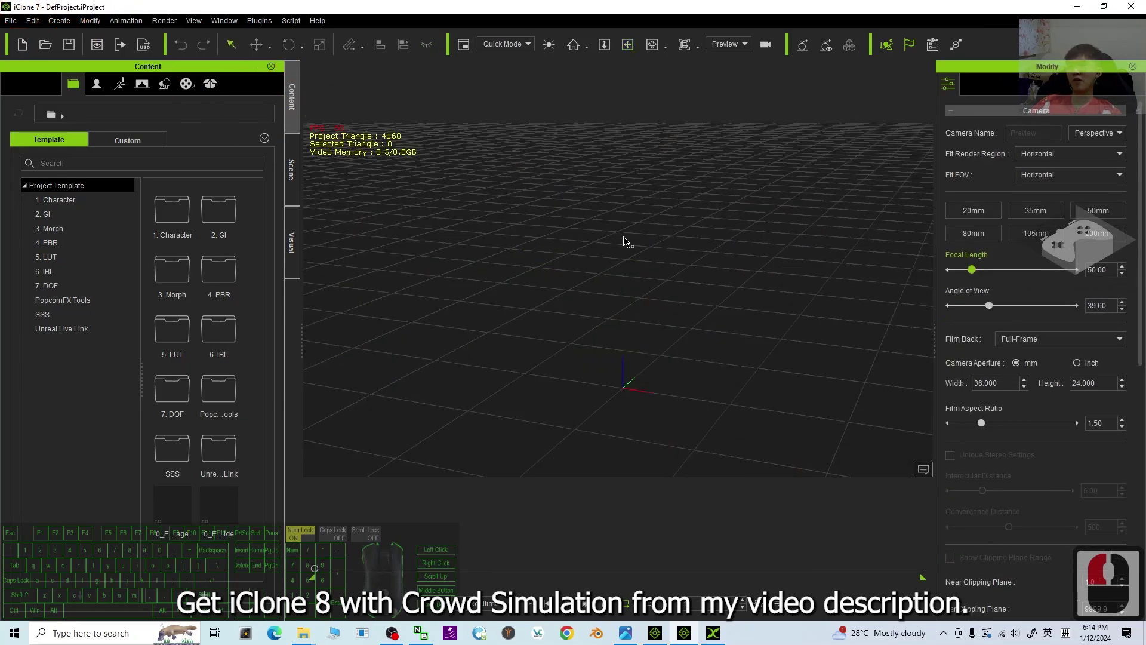
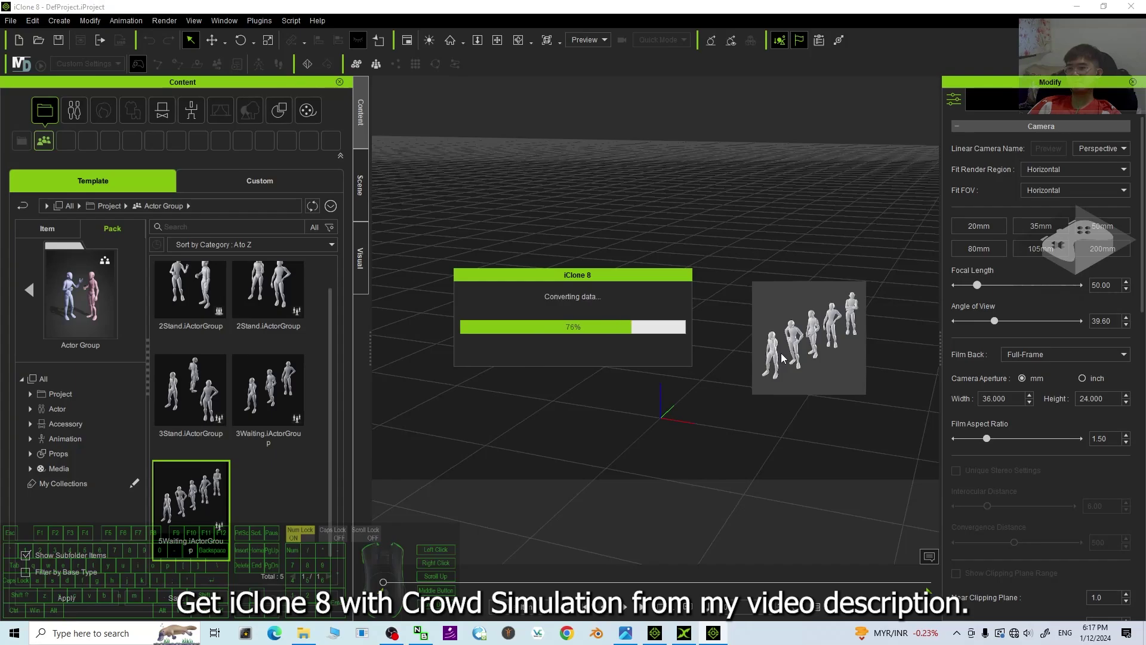
Drop the five-actor iActorGroup template from the Content panel onto the empty grid.
left_click_drag(891, 376, 874, 378)
scroll("down", 3)
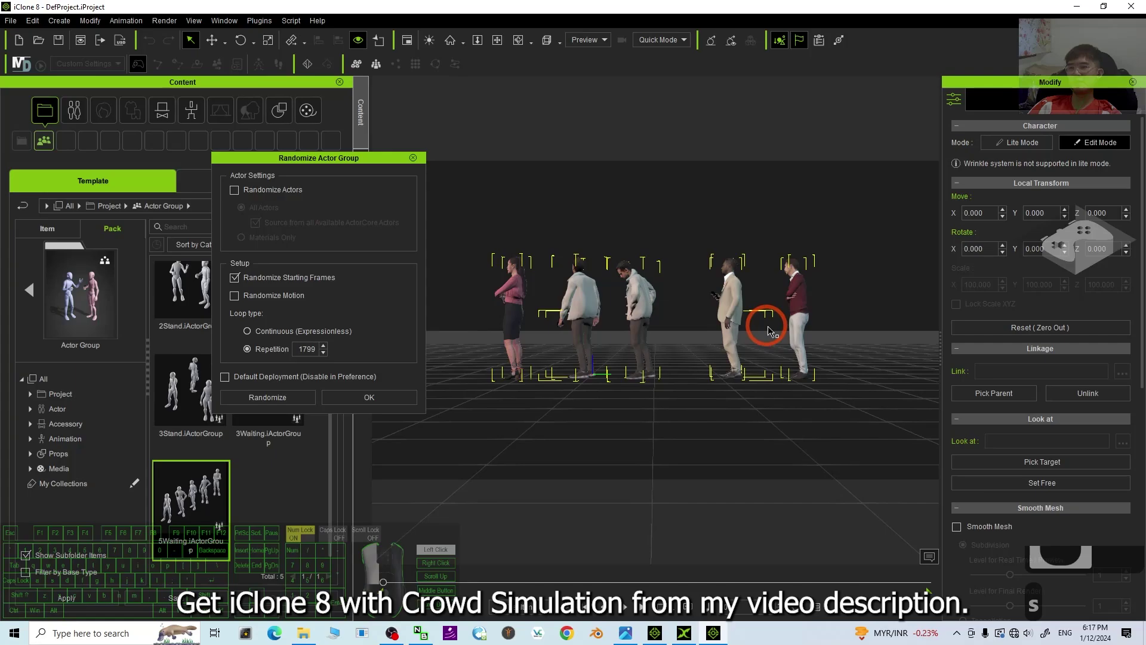
left_click(779, 328)
type("xc")
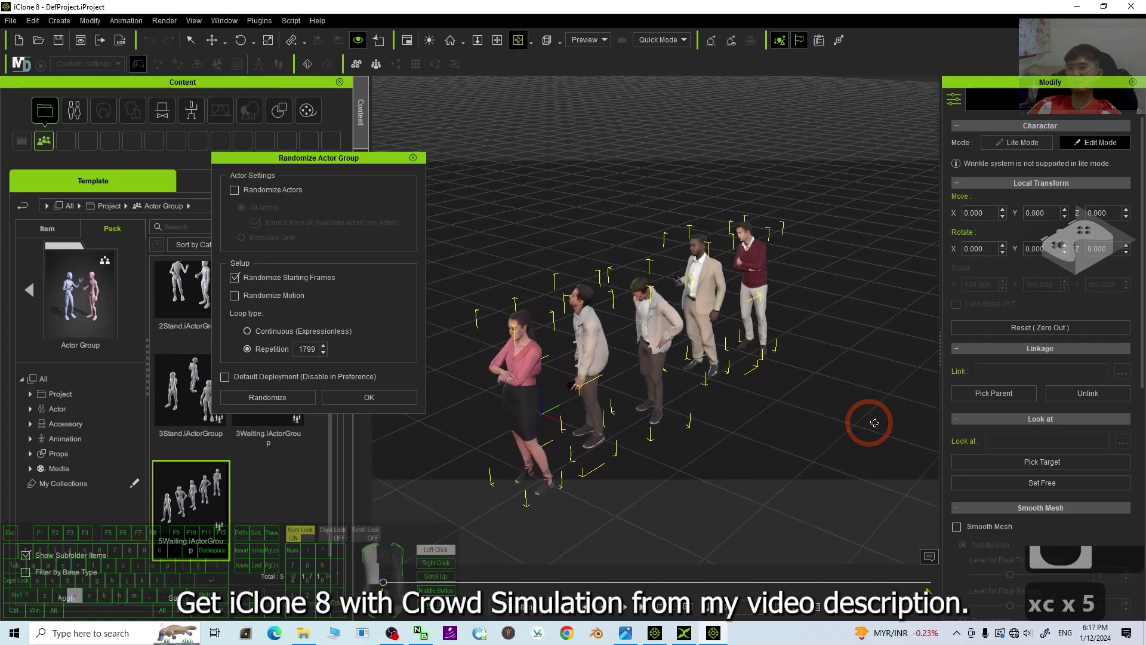
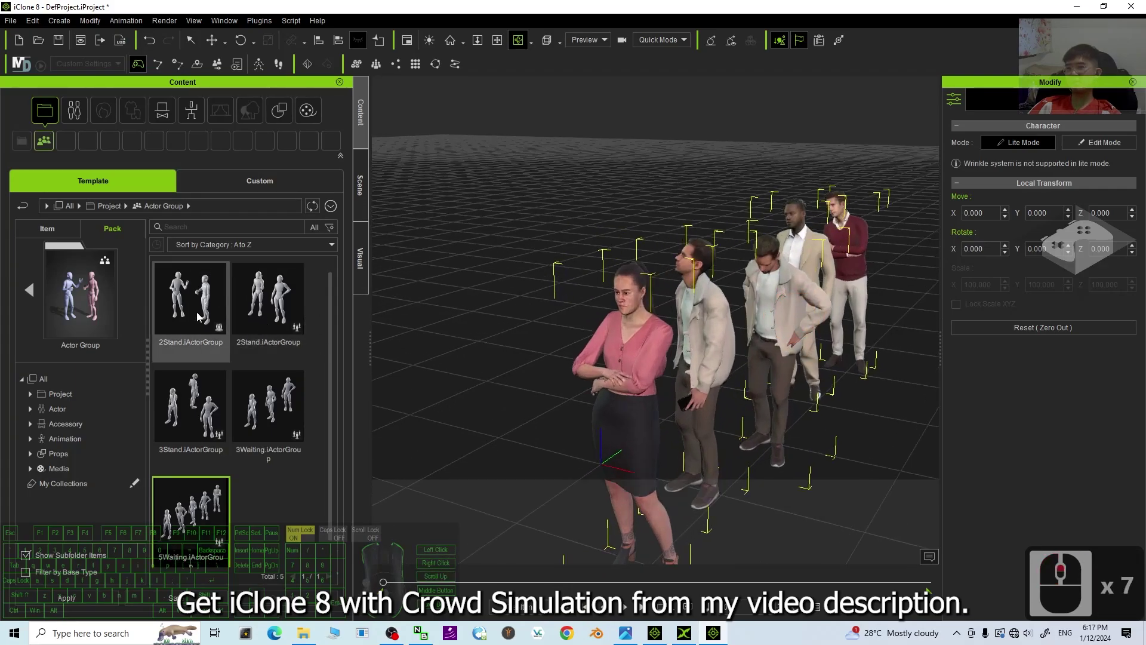
Drag the 2Stand.iActorGroup into the viewport beside the line of five actors.
left_click(482, 374)
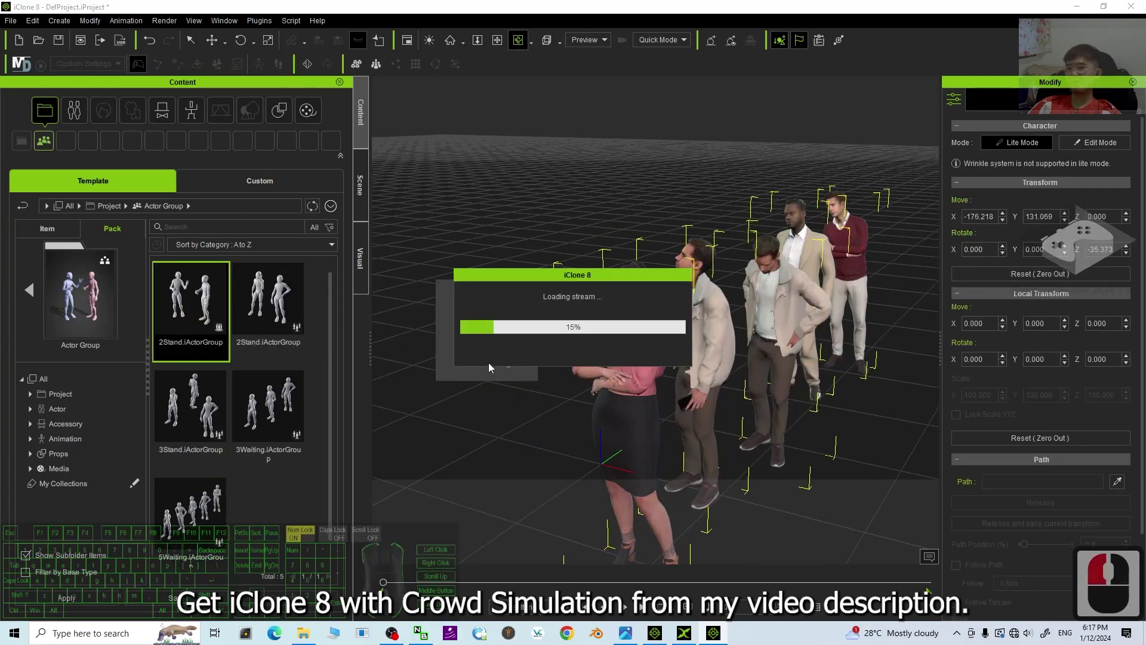
left_click(501, 357)
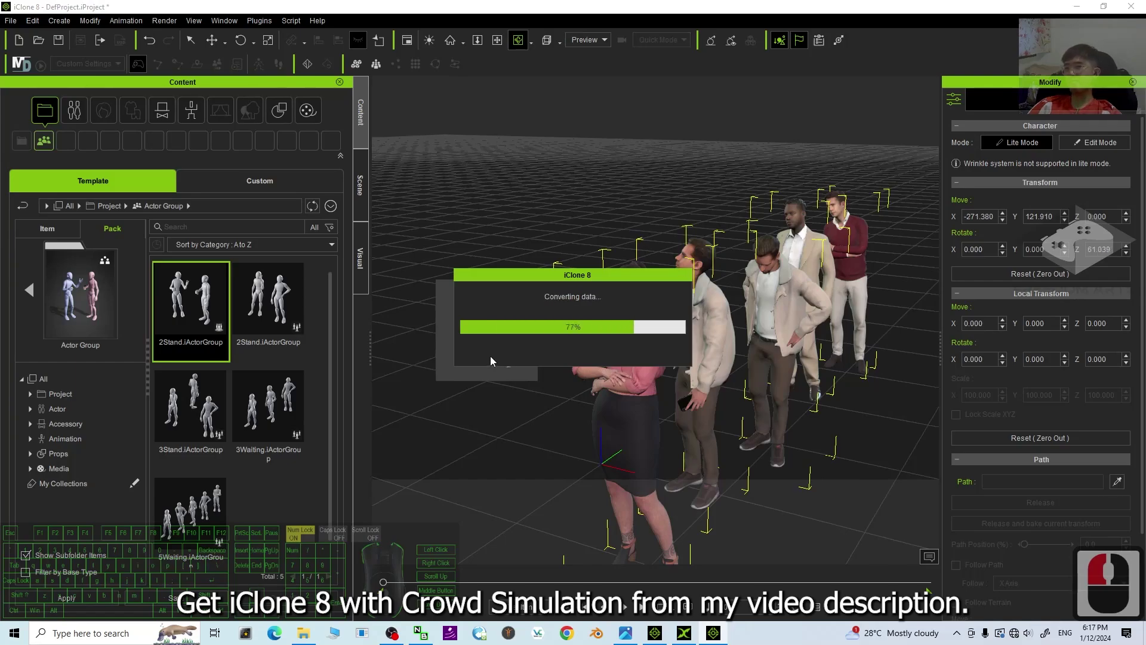
left_click_drag(289, 251, 319, 286)
left_click_drag(338, 256, 195, 267)
left_click(187, 254)
left_click_drag(189, 438, 468, 269)
Enable Randomize Actors for the 2StandDrink_MF pair and confirm the dialog.
left_click(478, 291)
type("xc")
left_click(820, 322)
key("c")
type("ccc")
key("c")
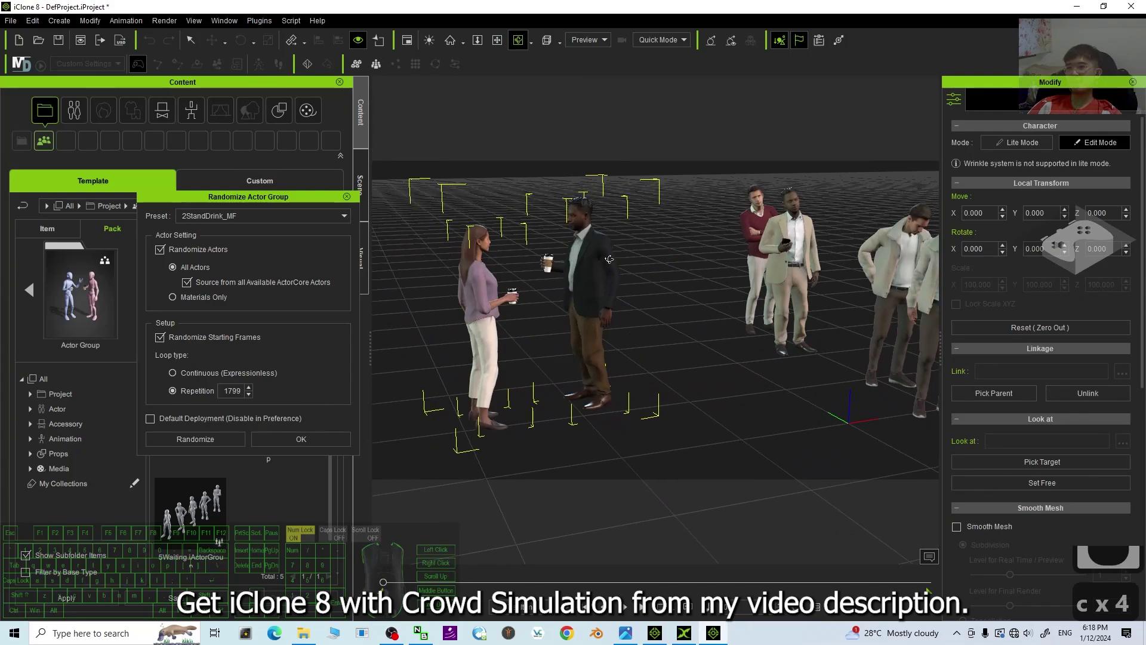
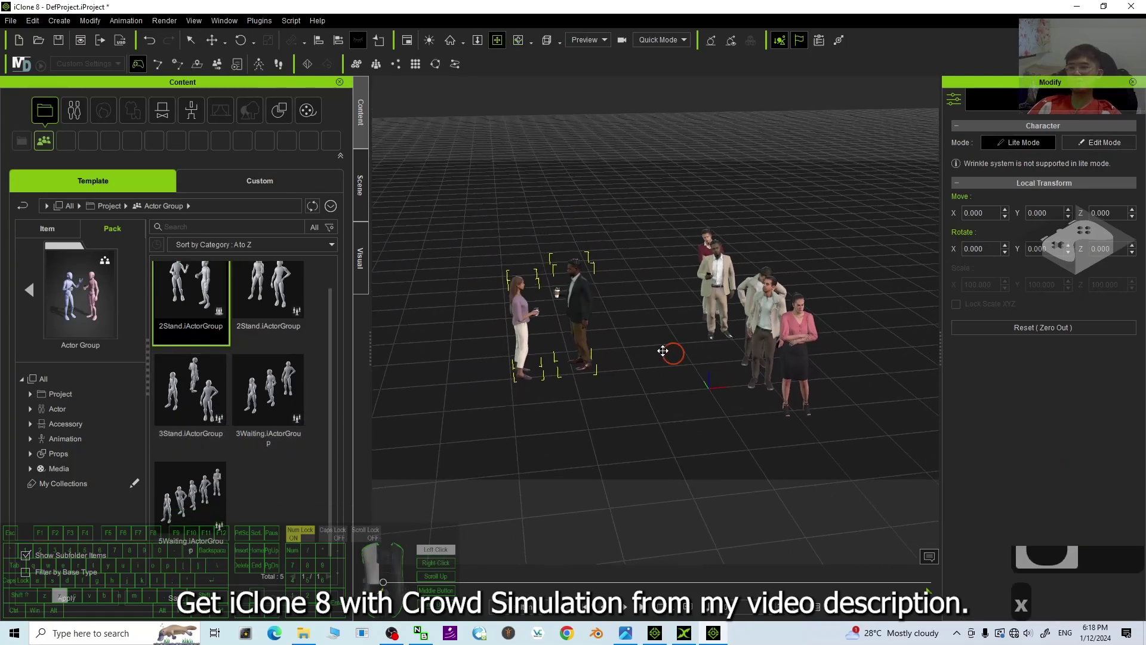
Drag the 3Stand.iActorGroup onto the grid near the front.
type("c")
left_click_drag(637, 385, 647, 467)
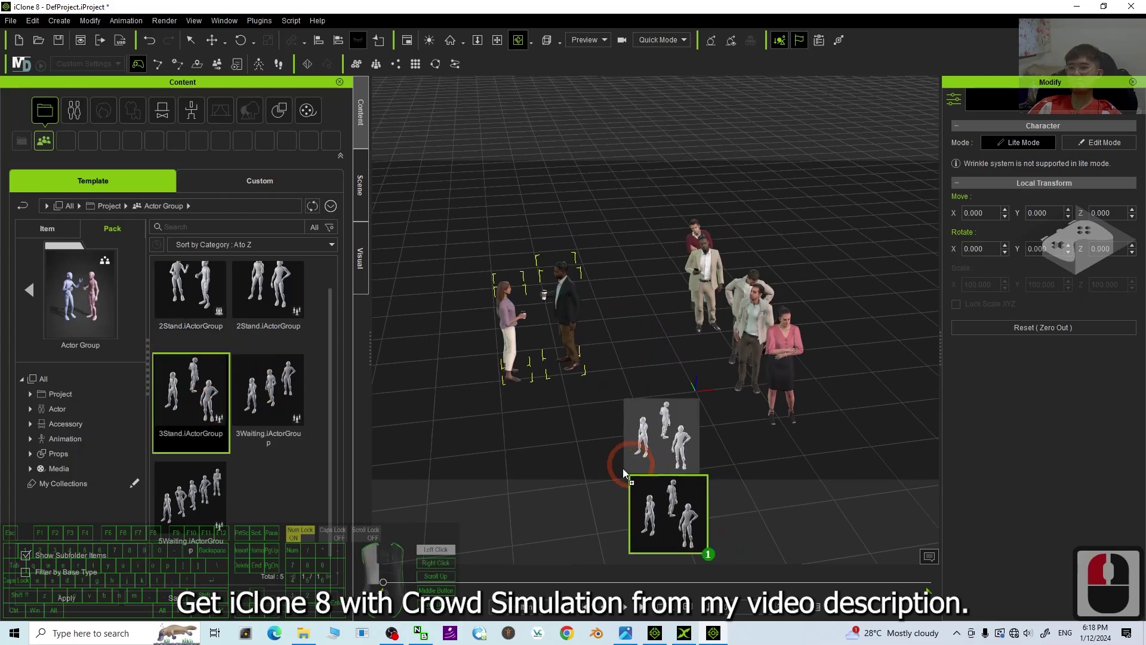
left_click_drag(757, 407, 705, 398)
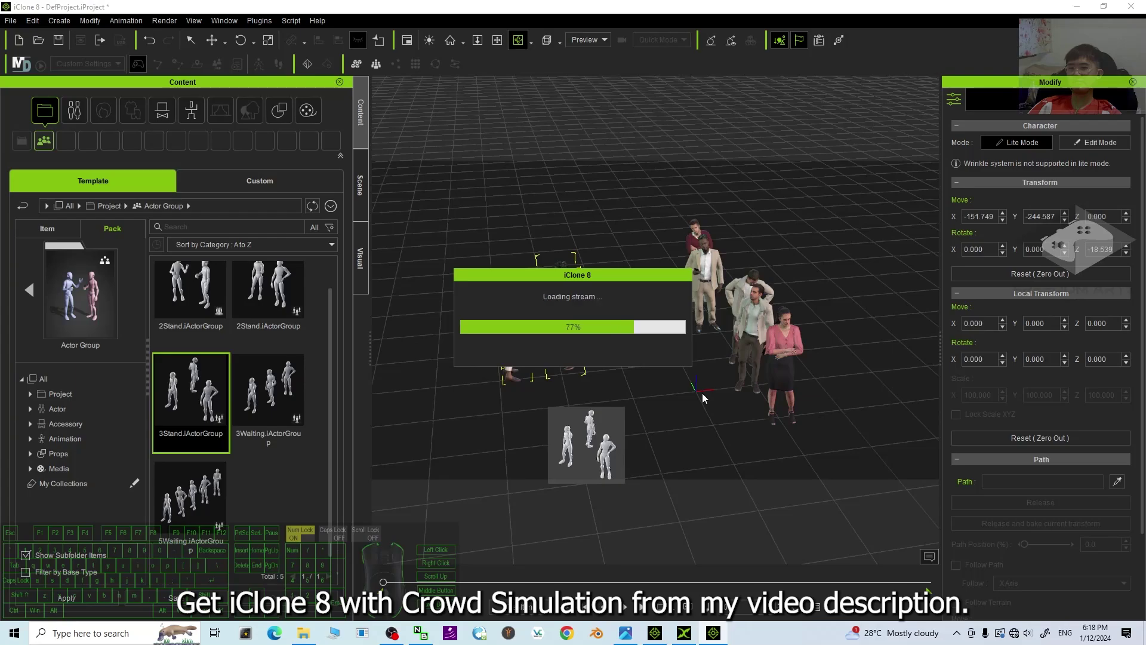
Enable Randomize Starting Frames with Repetition 1799 and confirm the group settings.
left_click(691, 366)
scroll("up", 3)
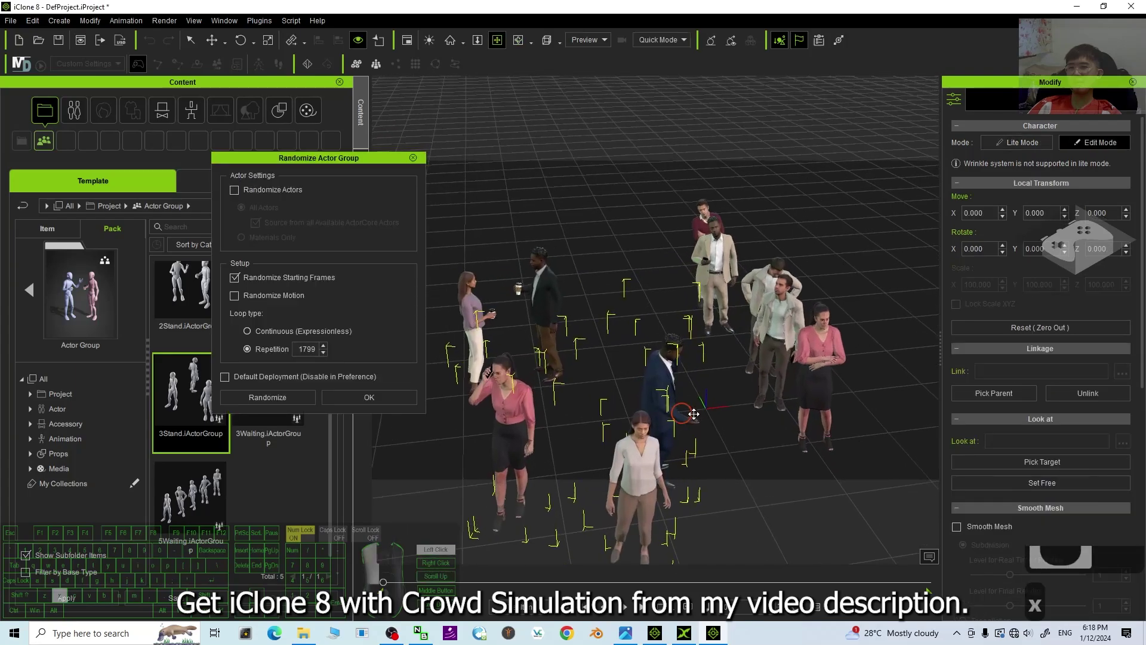
left_click(549, 348)
left_click(415, 164)
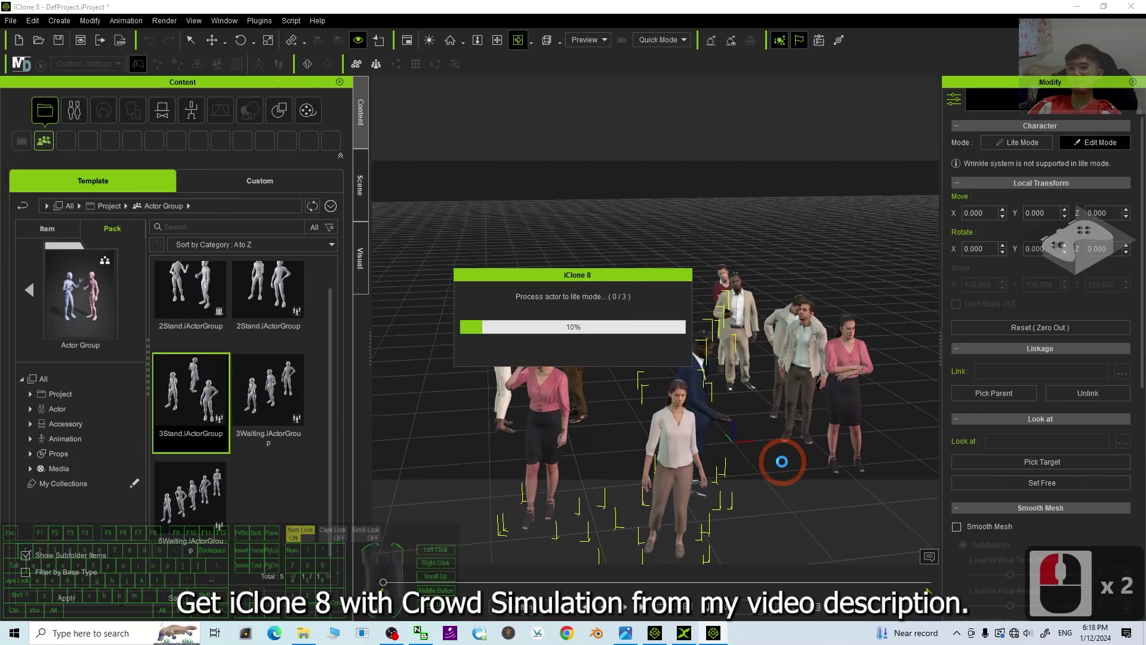
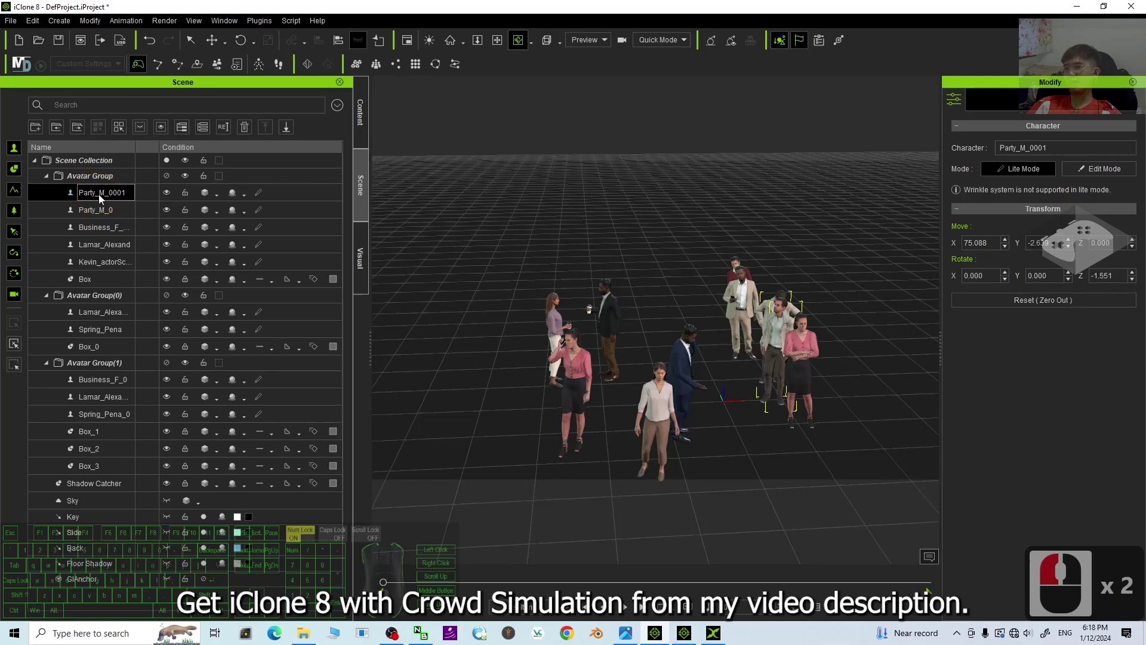
In the Scene panel select Party_M_0001 and add the remaining crowd characters to the selection.
scroll("down", 3)
middle_click(724, 286)
type("xc")
right_click(800, 328)
left_click(108, 239)
left_click(104, 266)
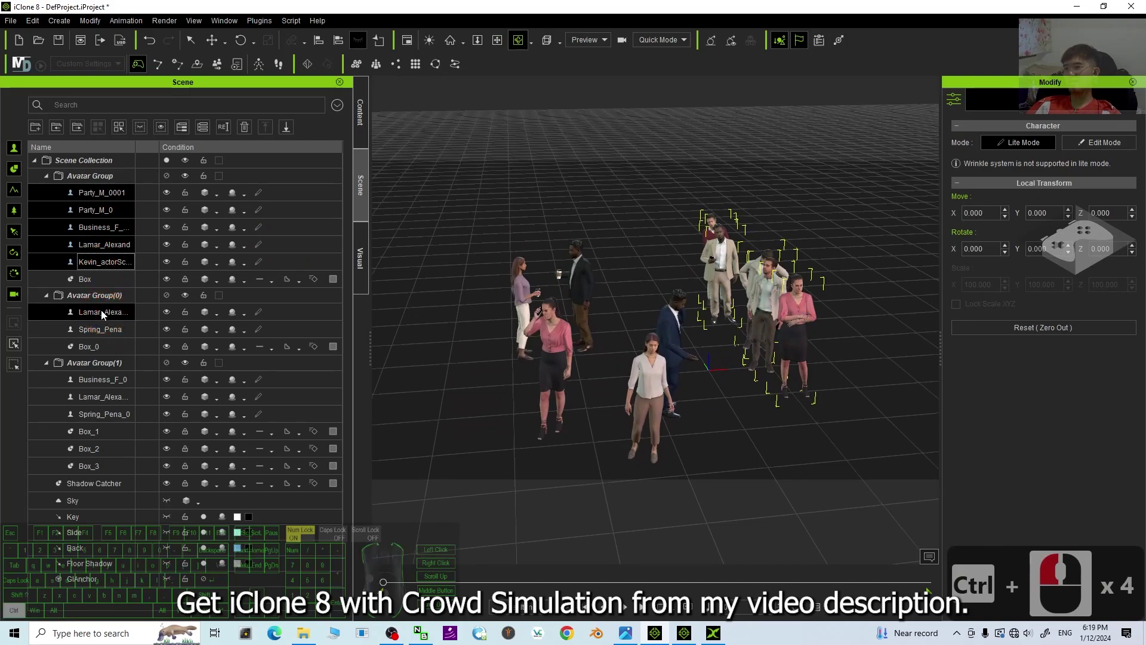
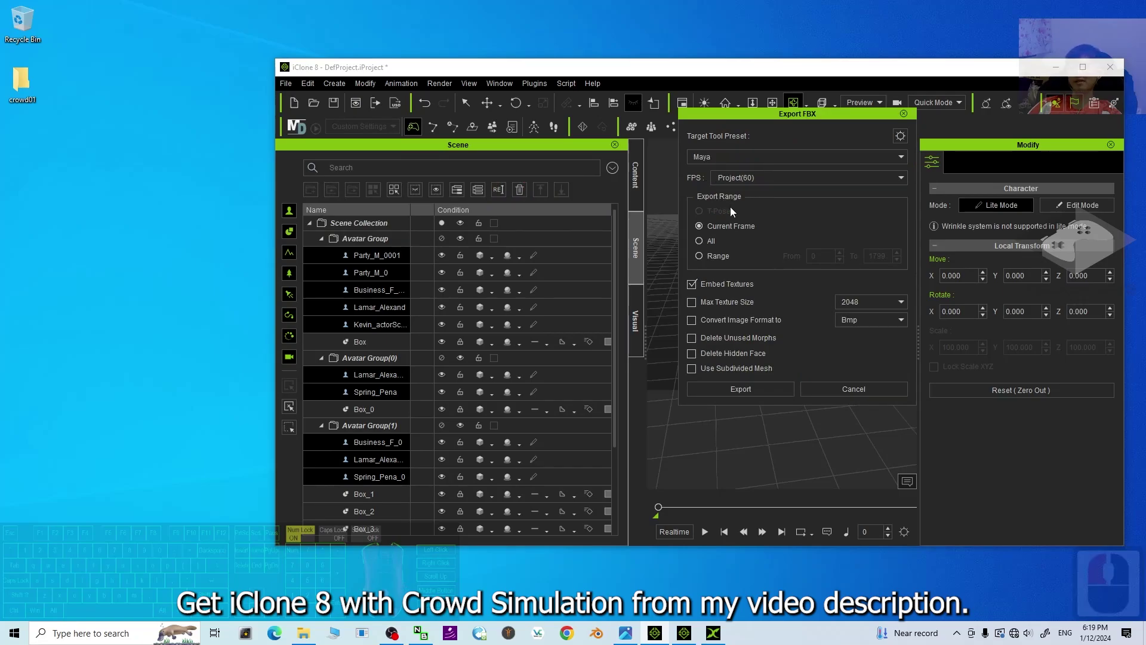
Set up Export FBX with the Maya preset, frame range 0–1799 and embedded textures.
left_click_drag(708, 264, 862, 473)
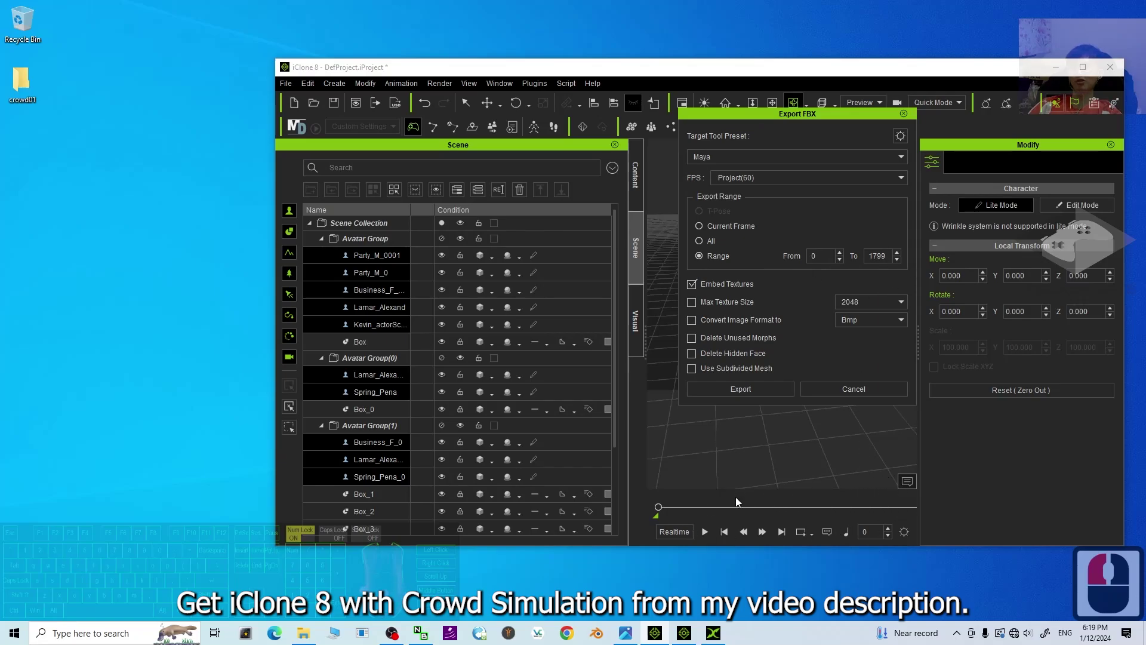
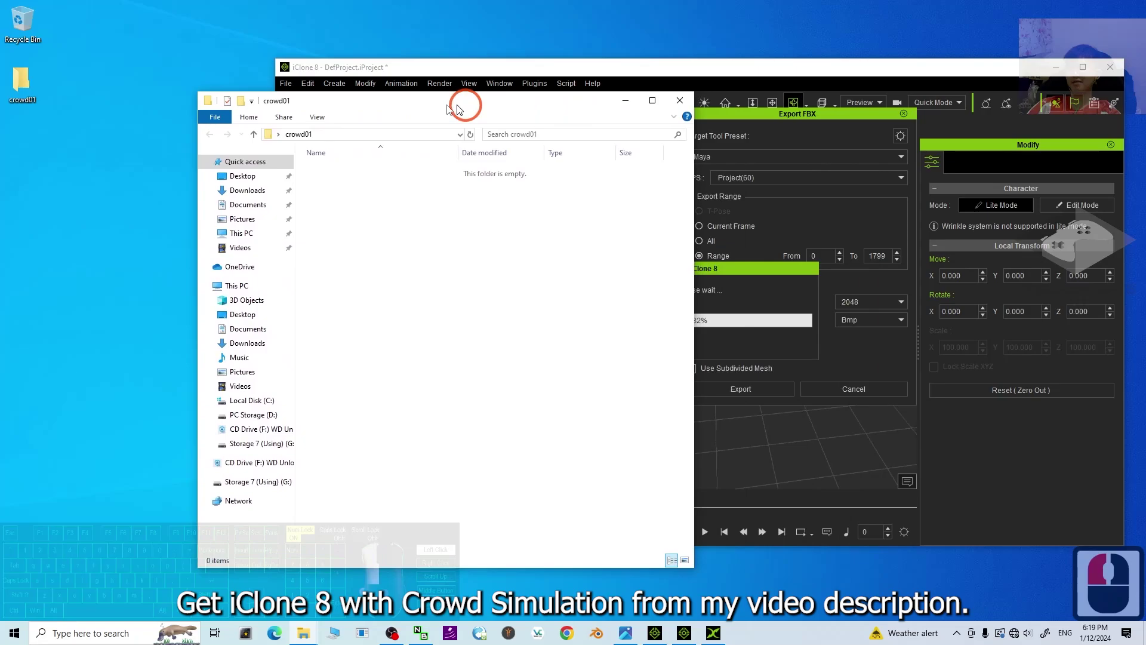
Move the crowd01 folder window aside while the FBX export writes its files.
left_click_drag(410, 108, 412, 295)
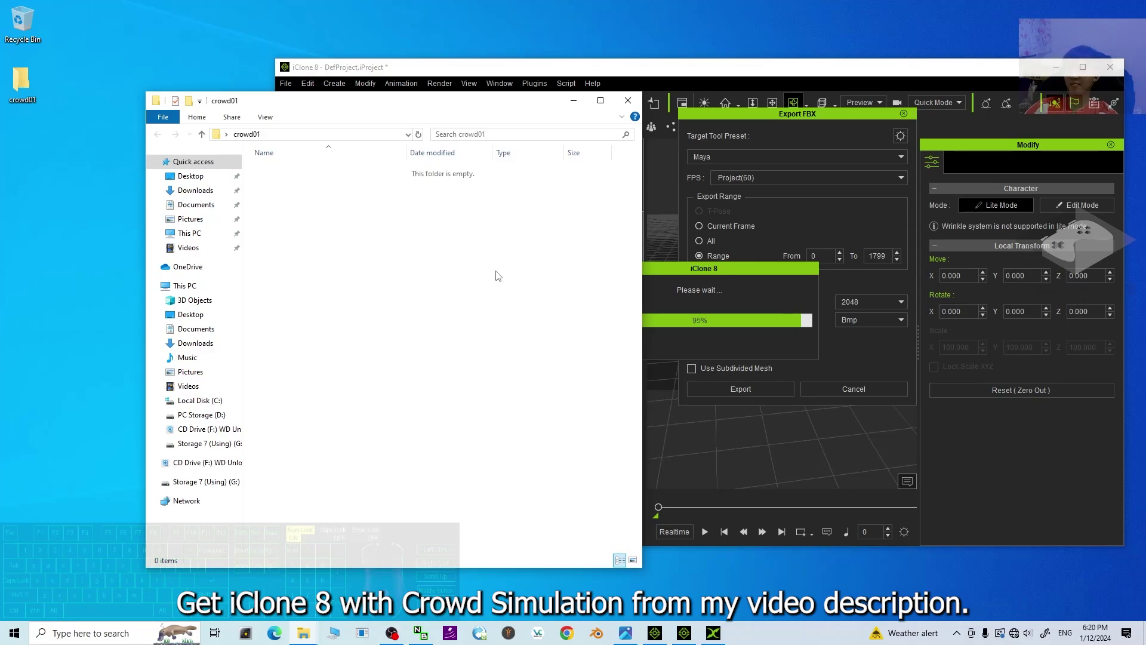
left_click_drag(413, 125, 727, 337)
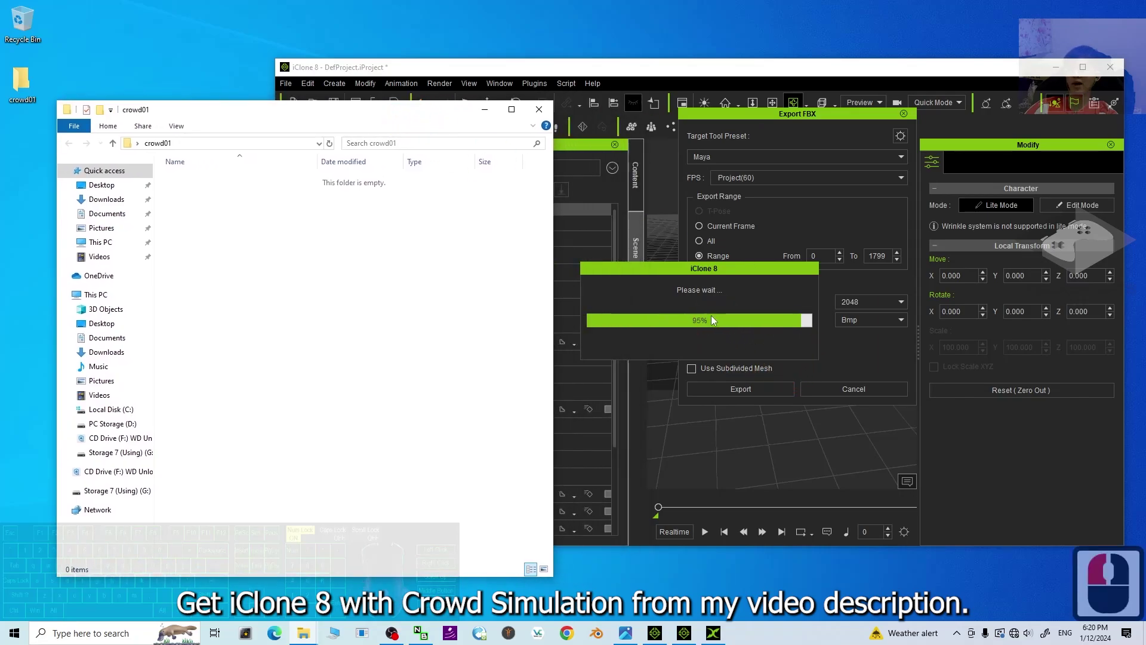
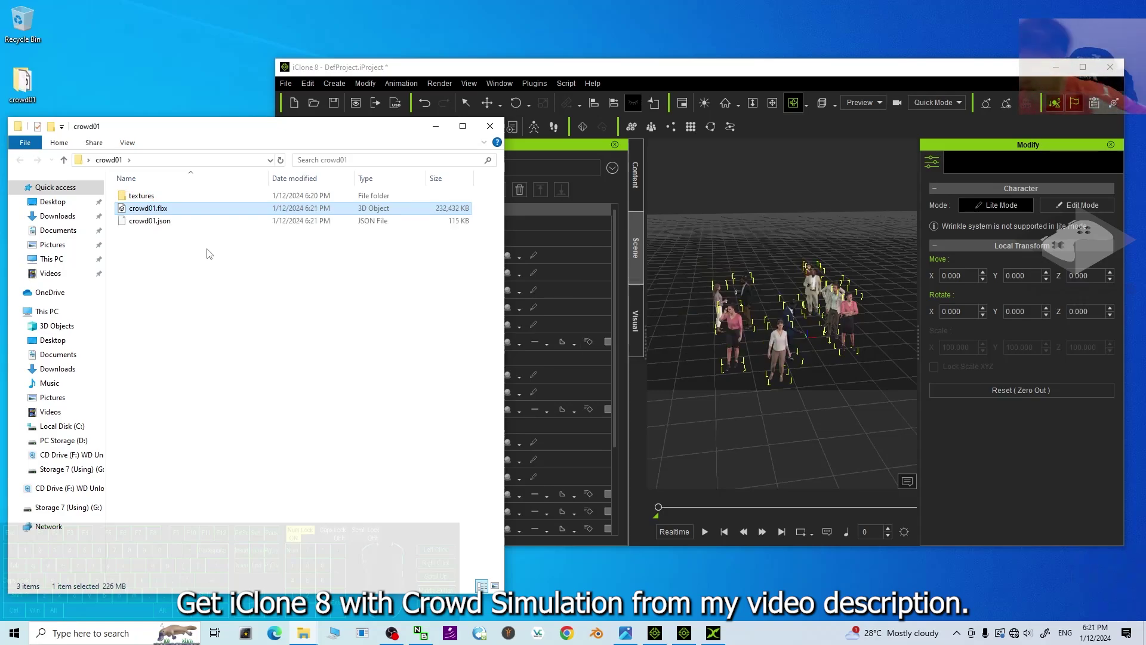
Reposition the crowd01 folder window and bring up an empty iClone 3DXchange 7.
left_click_drag(1036, 128, 565, 94)
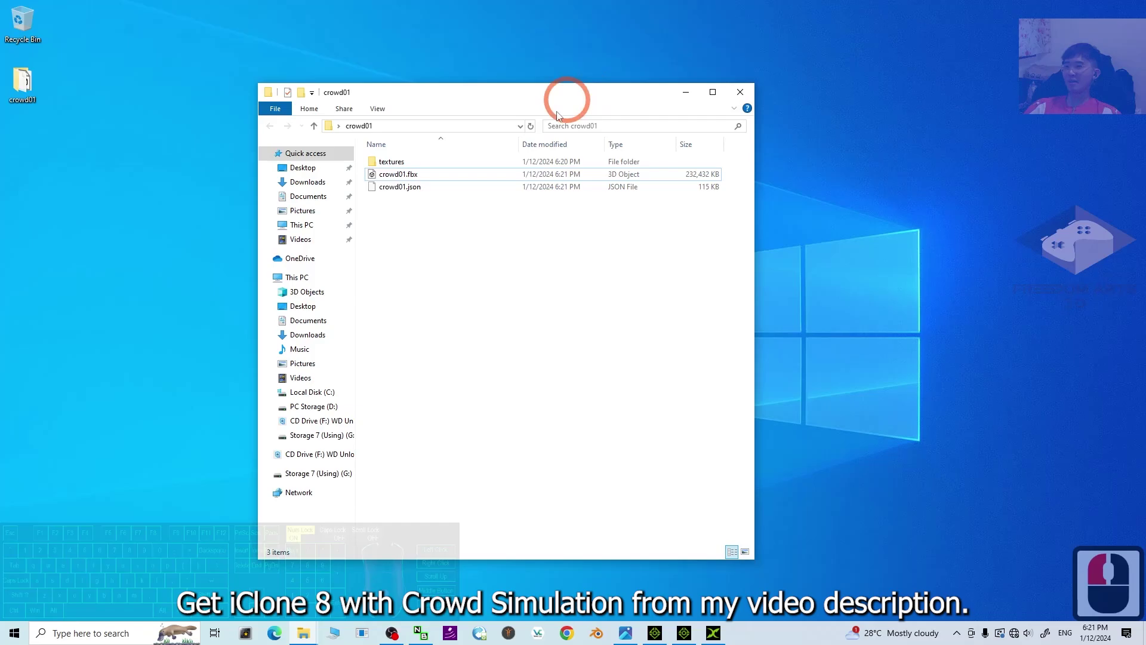
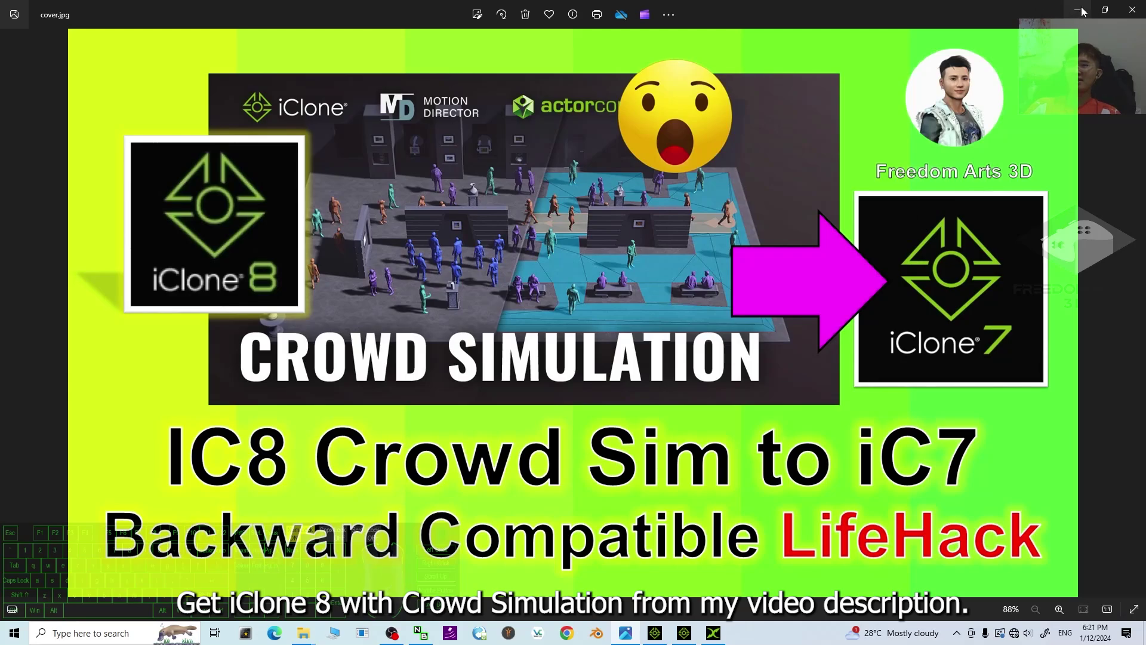
left_click_drag(1083, 12, 410, 14)
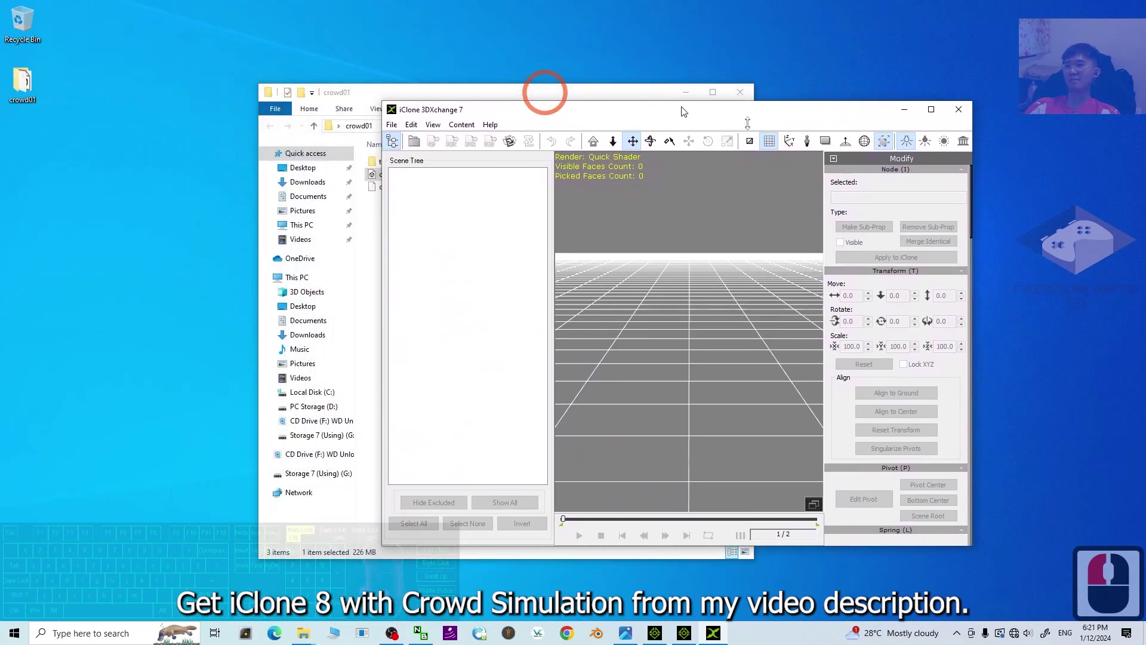
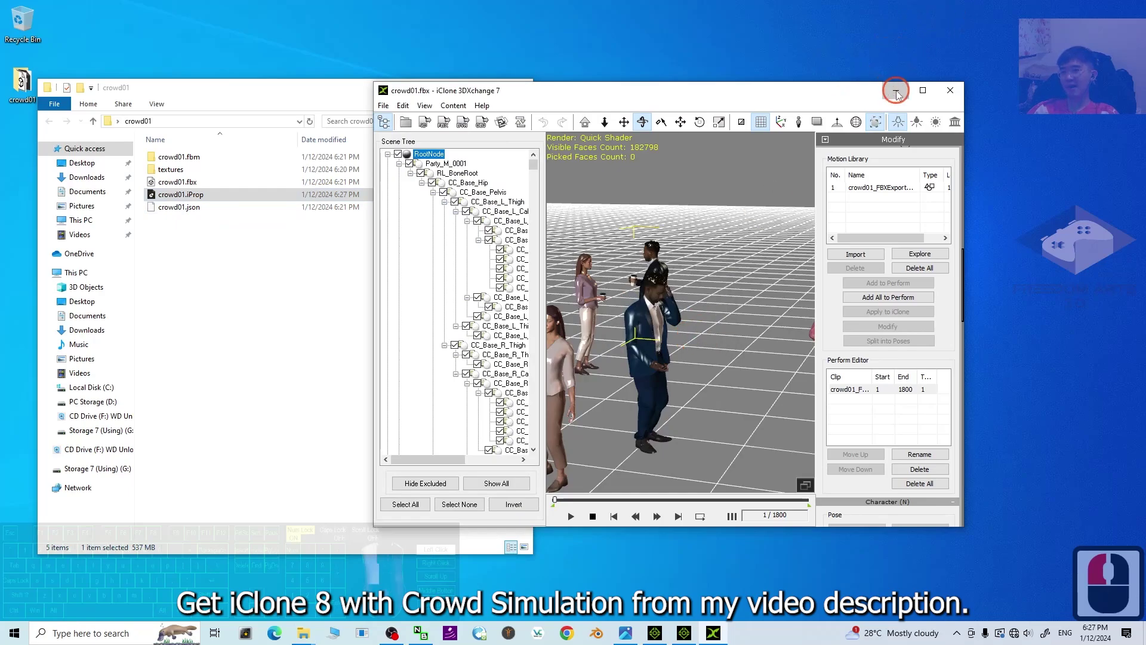
Put the 3DXchange converter window away and return to the iClone 7 scene with crowd01 loaded.
left_click_drag(779, 424, 695, 635)
left_click(695, 636)
left_click_drag(623, 501, 747, 338)
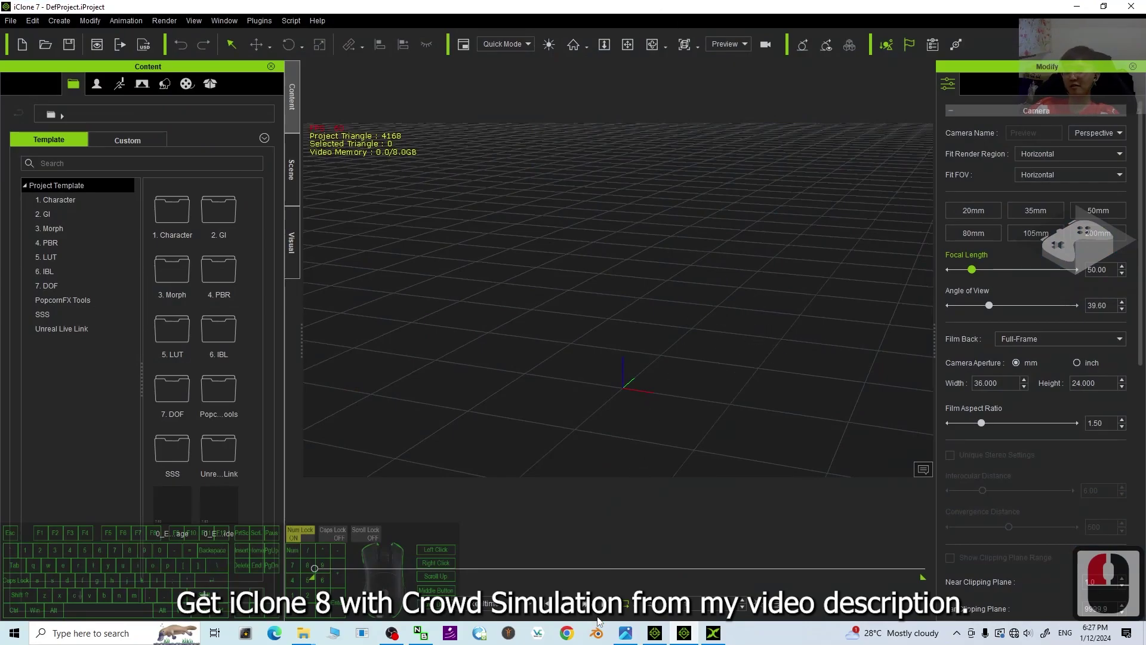
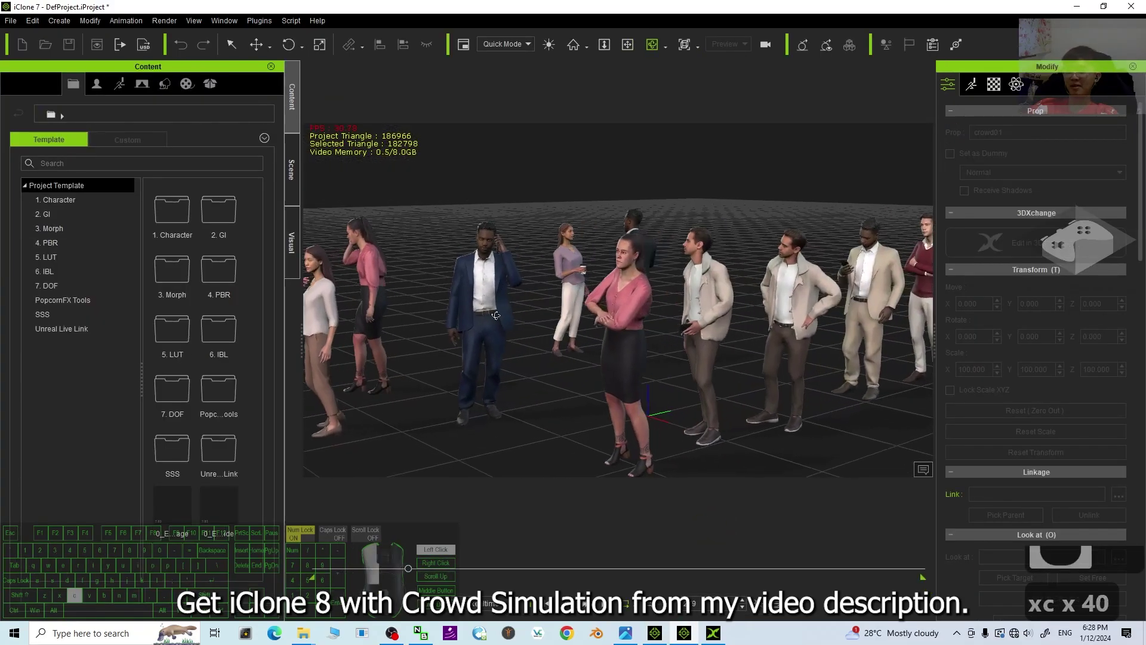
Play the timeline and orbit the camera to watch the crowd01 prop's figures walk and gesture.
key("c")
left_click(561, 318)
double_click(560, 320)
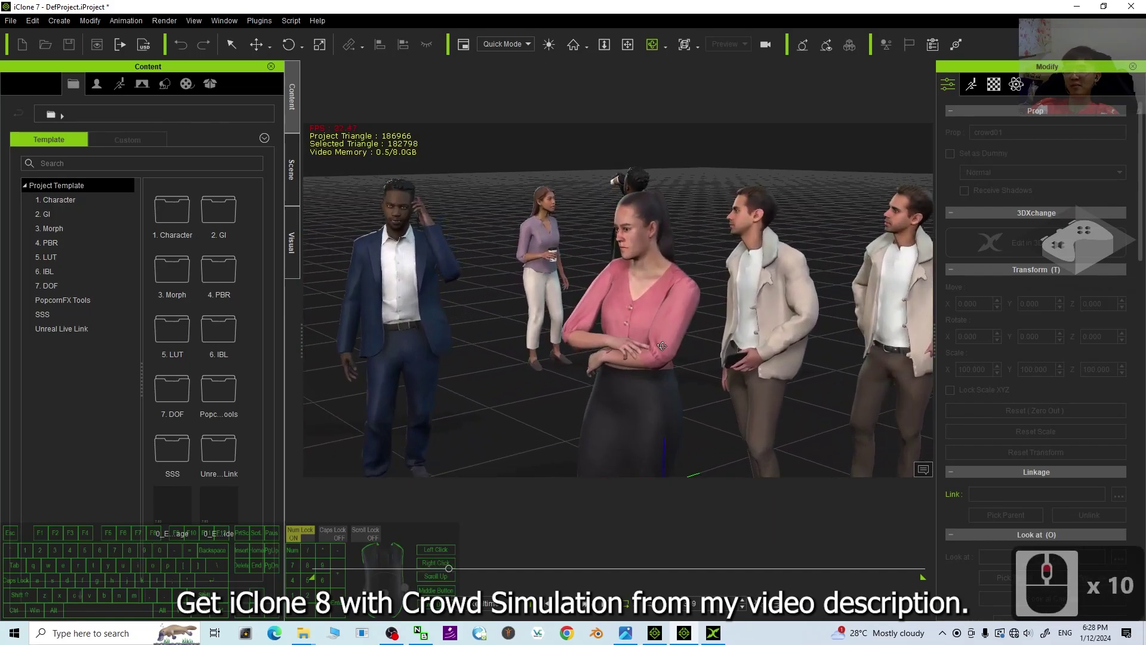